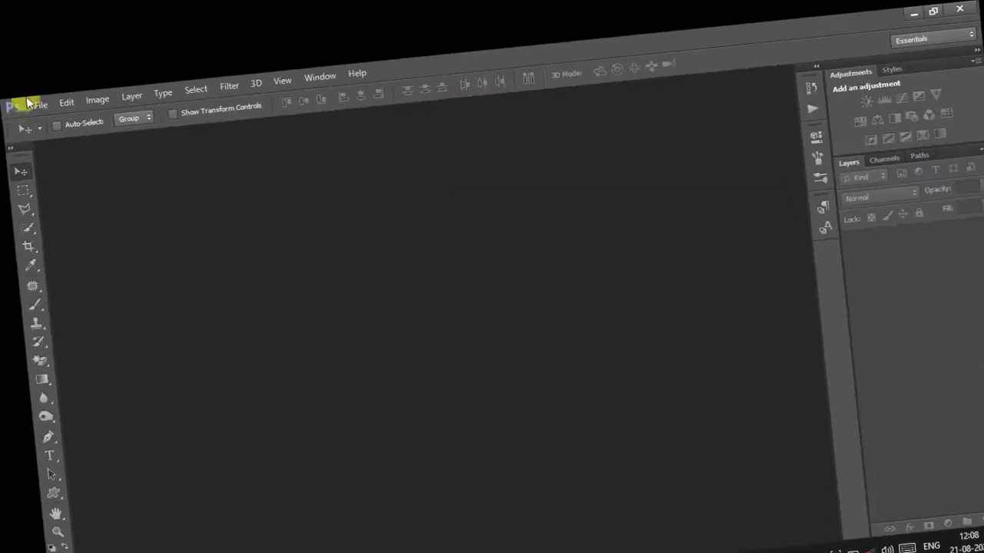
- Open the woman's portrait JPEG through Camera Raw as a Photoshop document
left_click(40, 11)
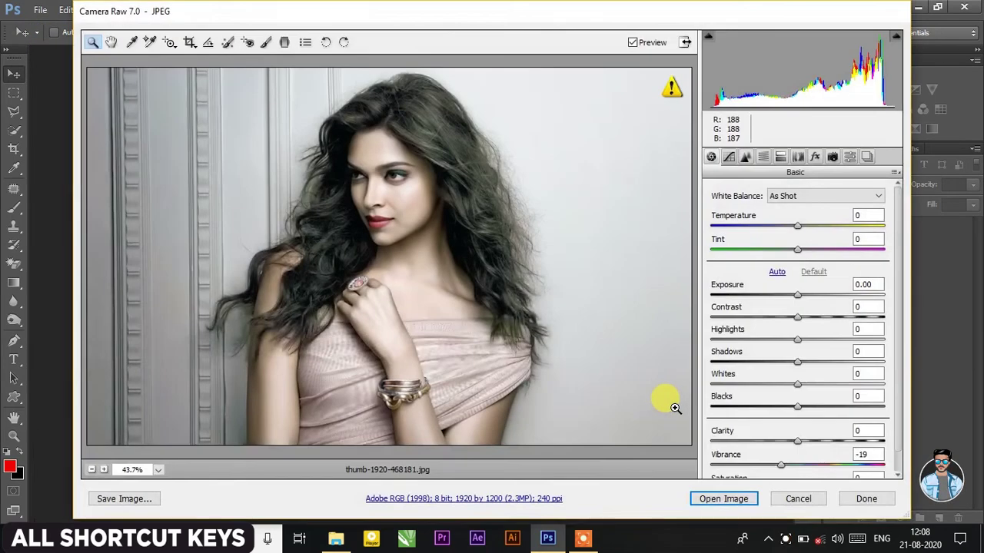
left_click(718, 501)
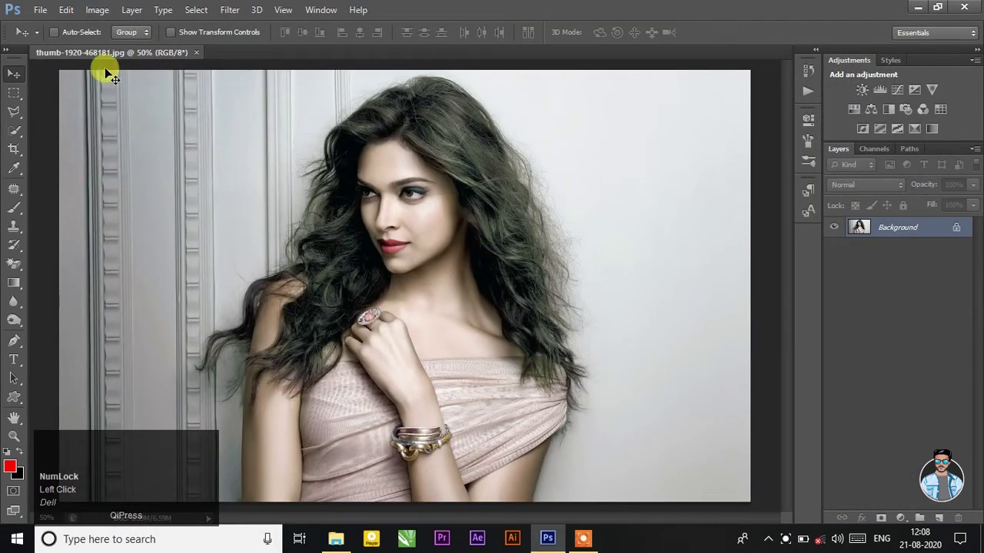
- Save the portrait as a PSD named 'cut' in the cut out folder
left_click(48, 13)
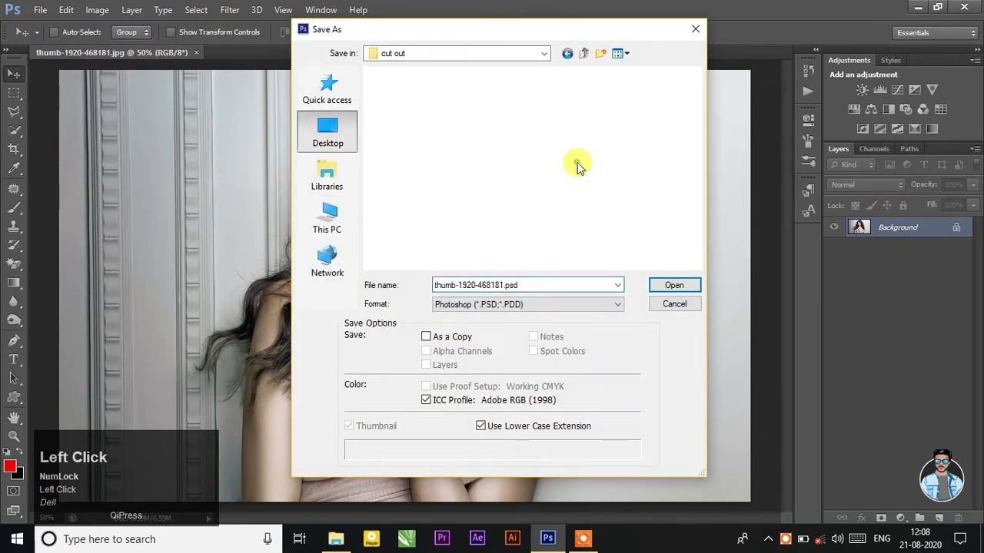
type("cut")
left_click(662, 291)
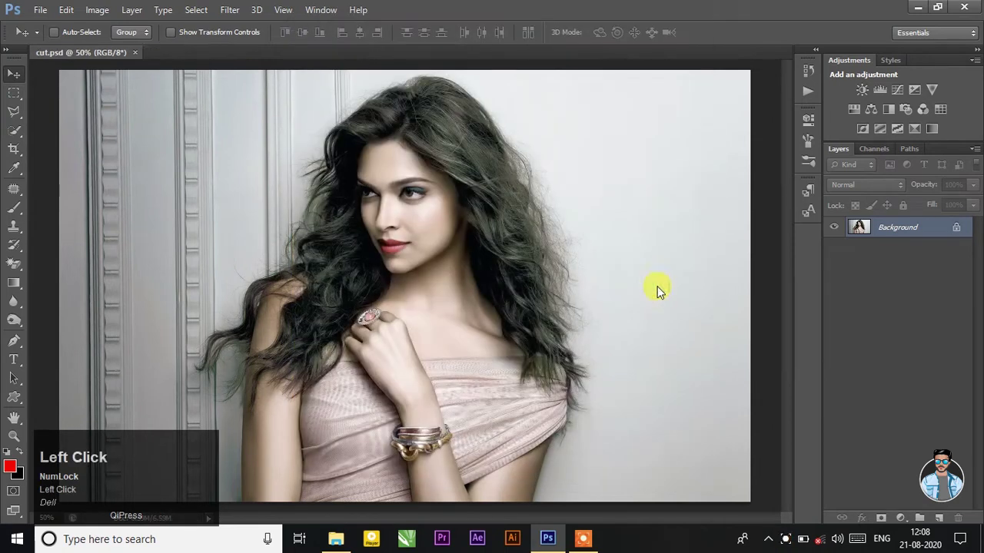
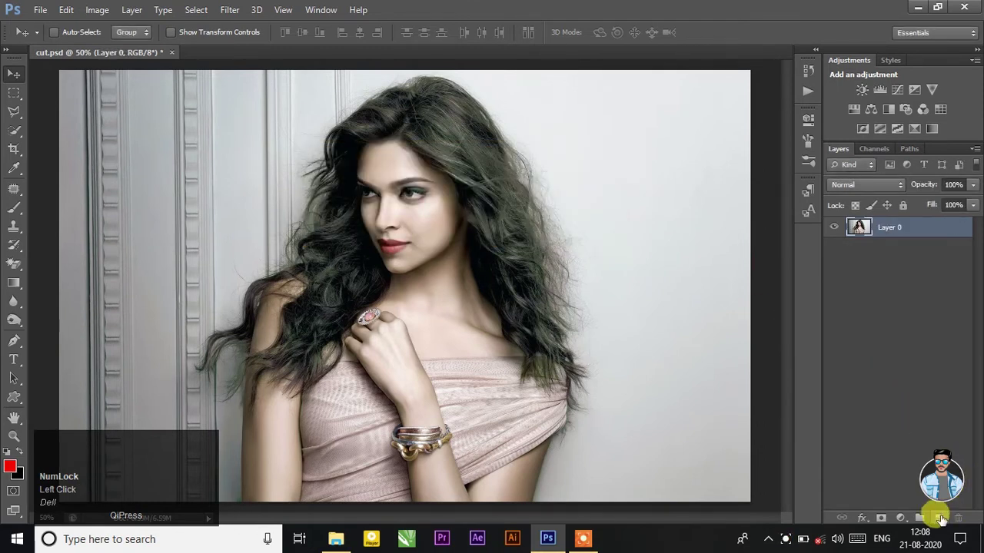
- Unlock the Background layer as Layer 0 and add an empty Layer 1 above it
key("ctrl+w")
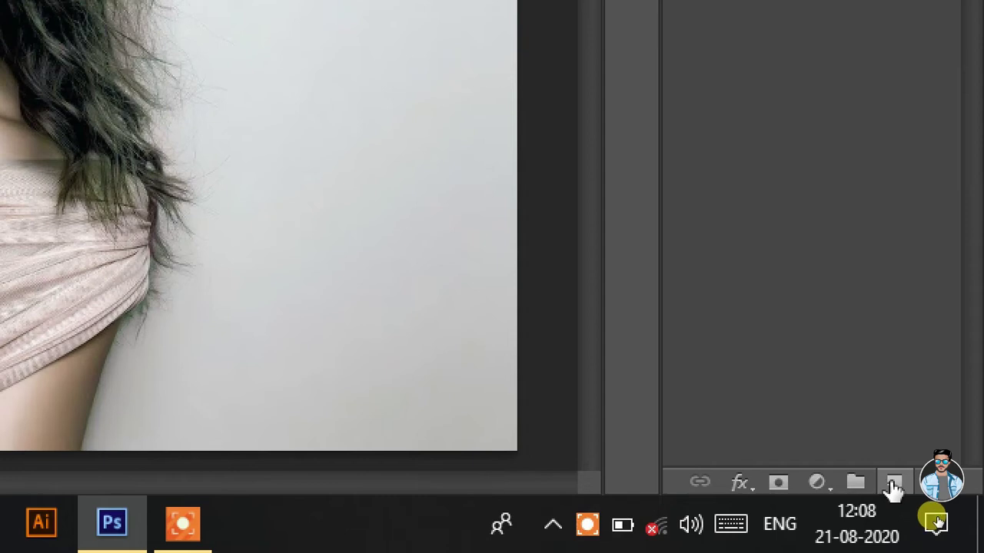
key("ctrl+w")
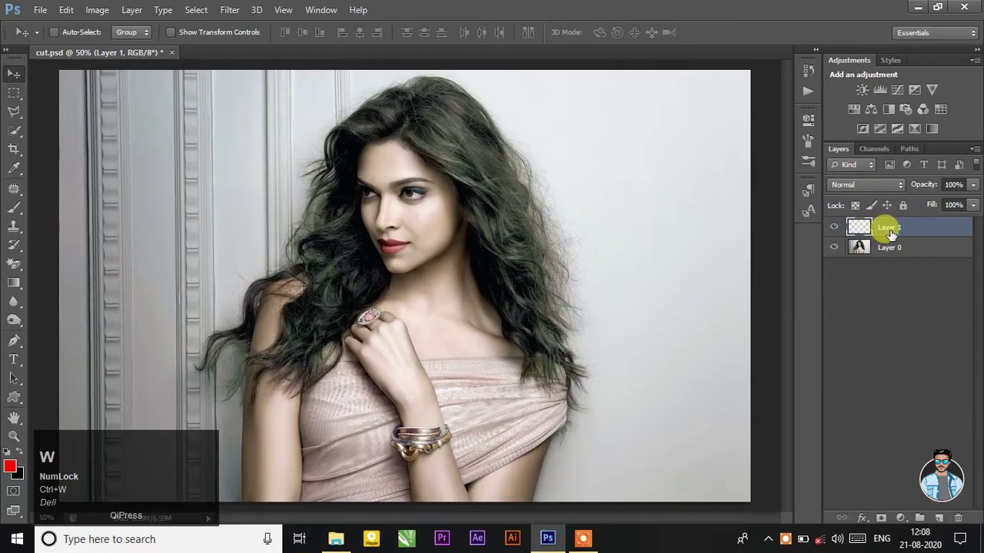
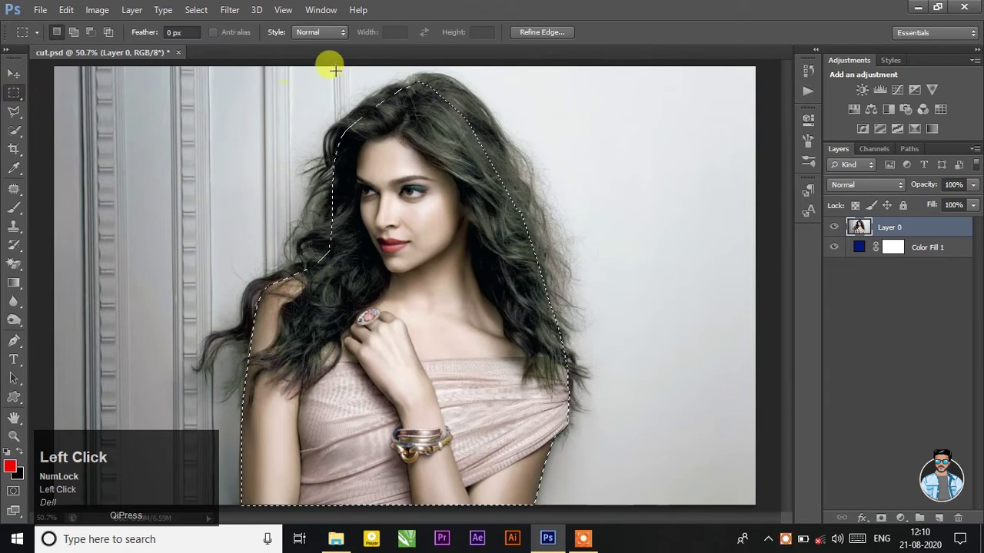
- In Refine Edge set View On Black, Smart Radius 13 px, Decontaminate Colors 80%, output to a new masked layer
key("ctrl+w")
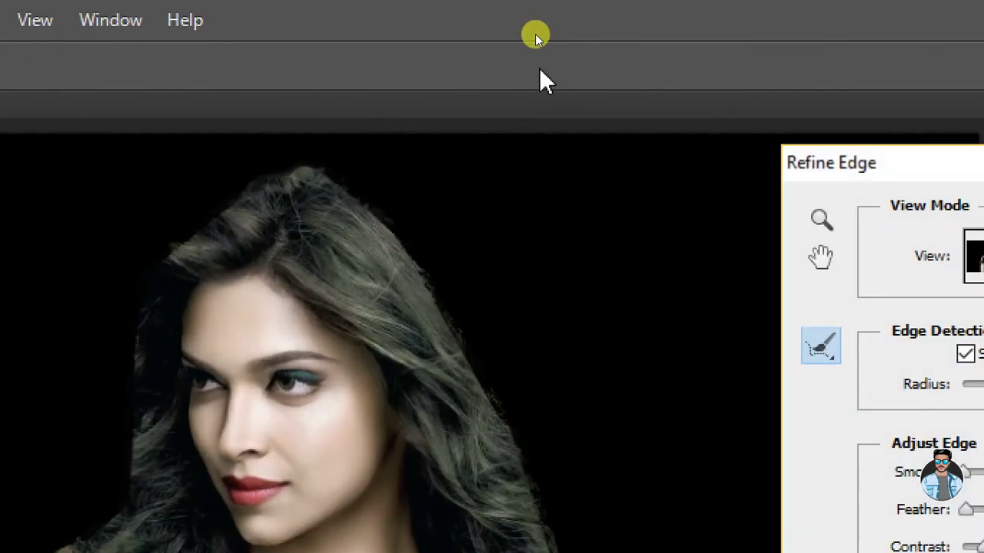
key("ctrl+w")
left_click(774, 144)
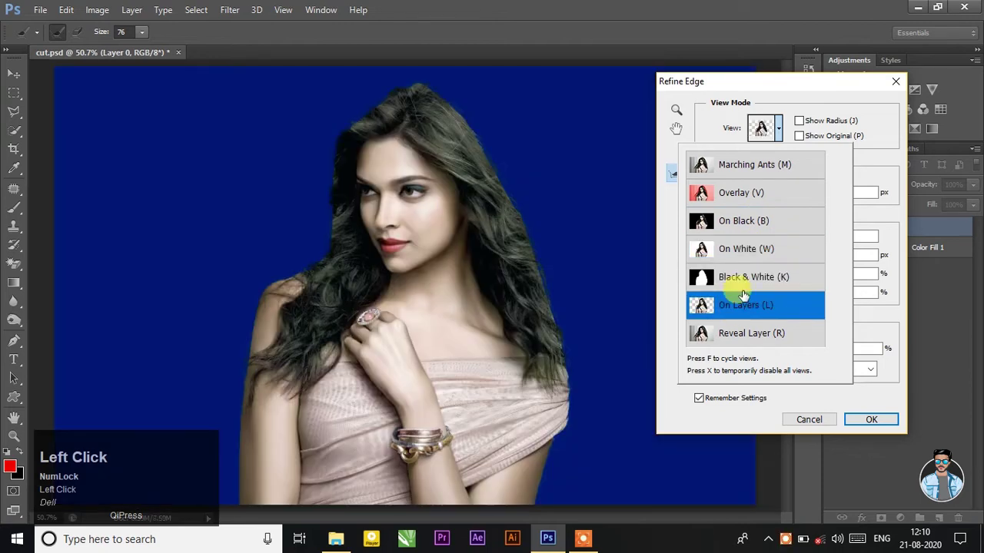
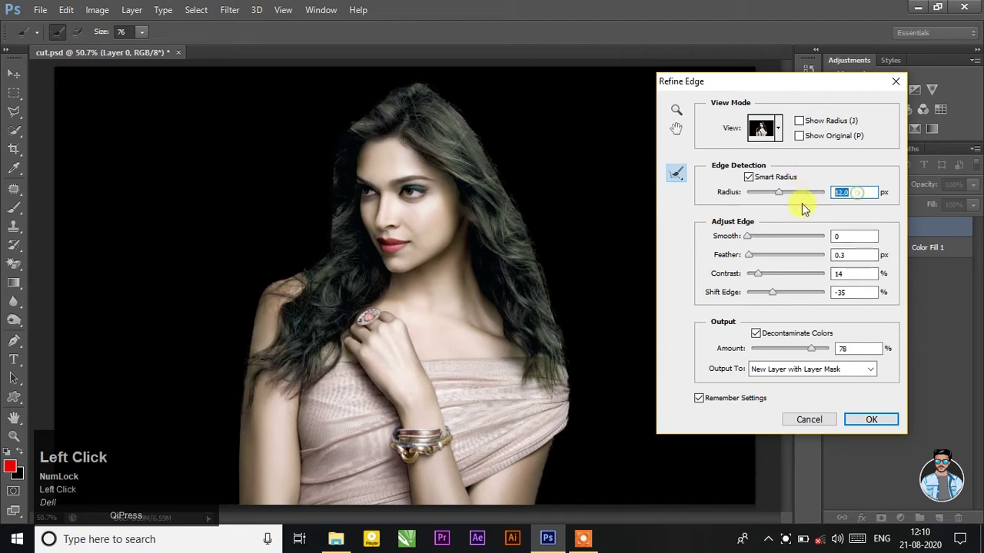
key("ctrl+w")
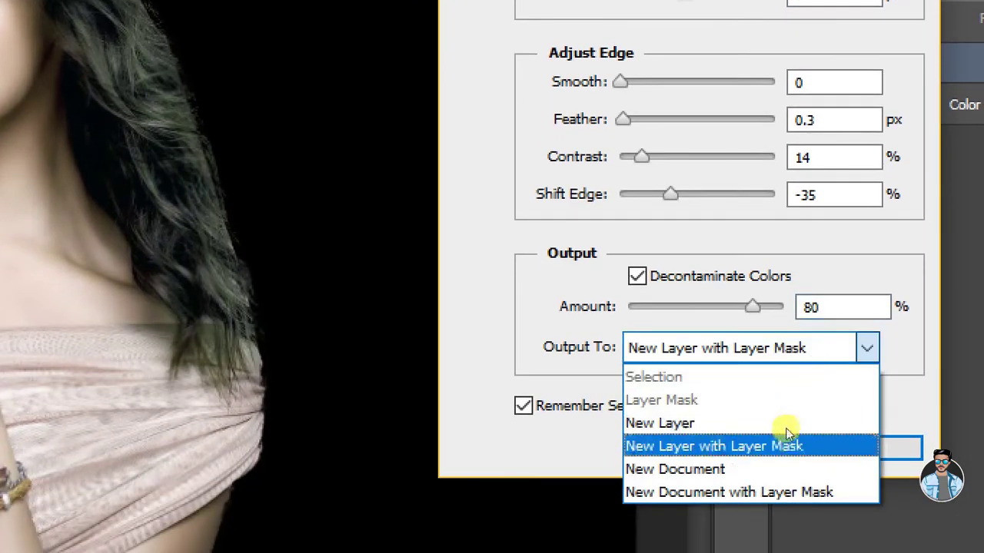
key("ctrl+w")
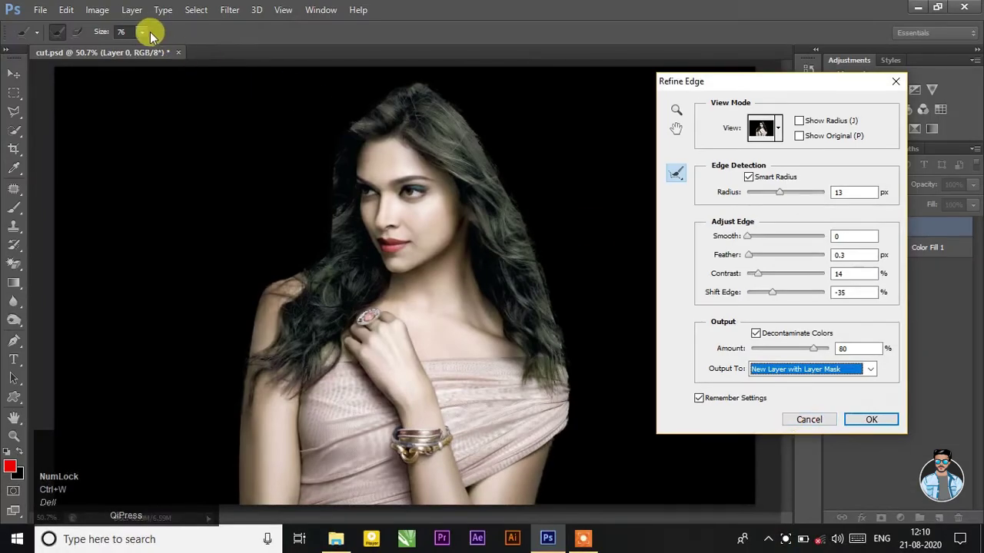
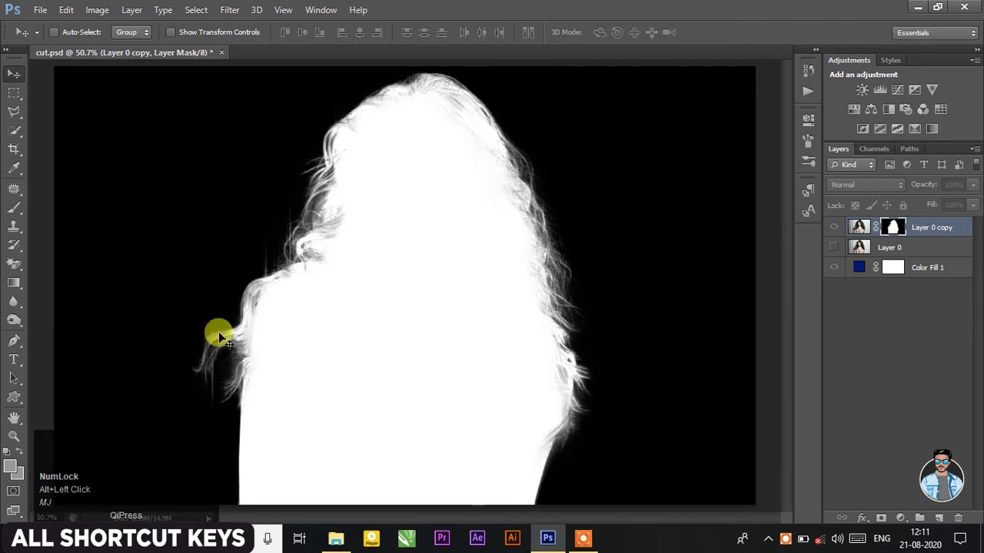
- Dodge the layer mask along the faint hair edges to lighten them
left_click_drag(14, 325, 92, 332)
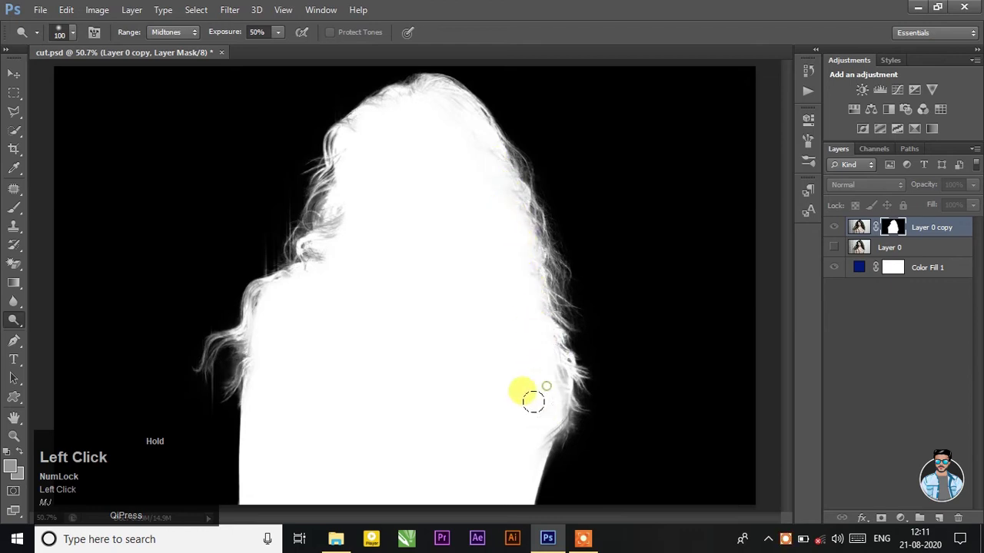
type("mj")
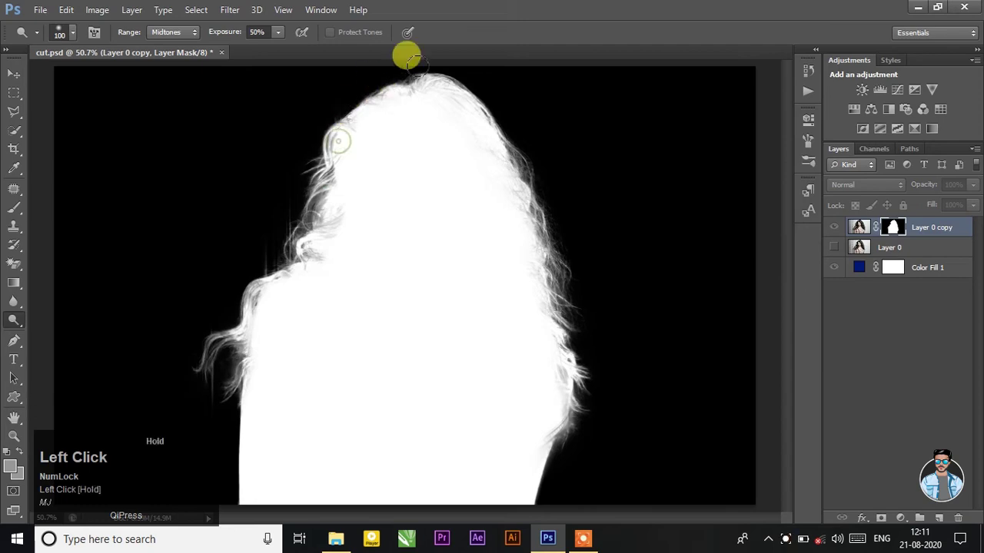
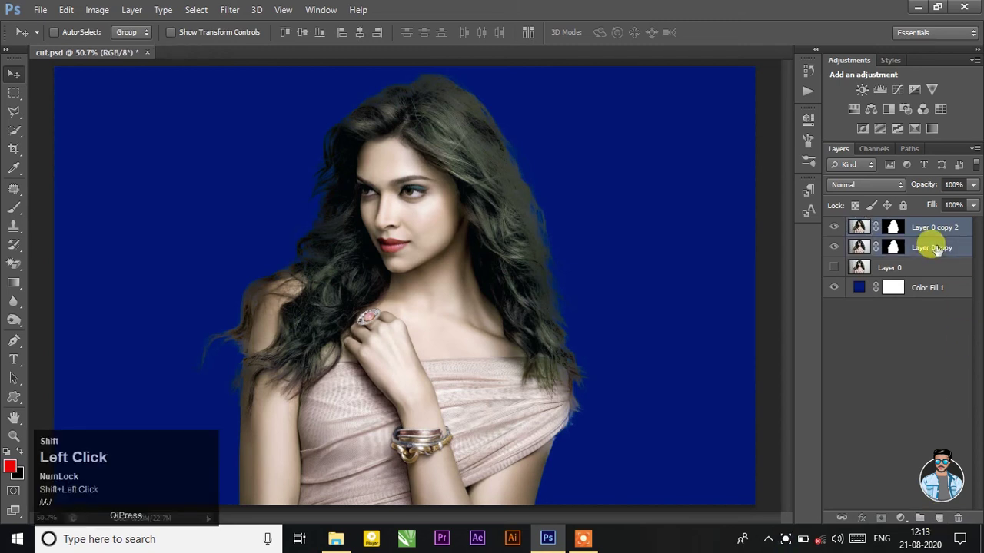
- Merge the two masked cutout layers into one with Ctrl+E
key("ctrl+e")
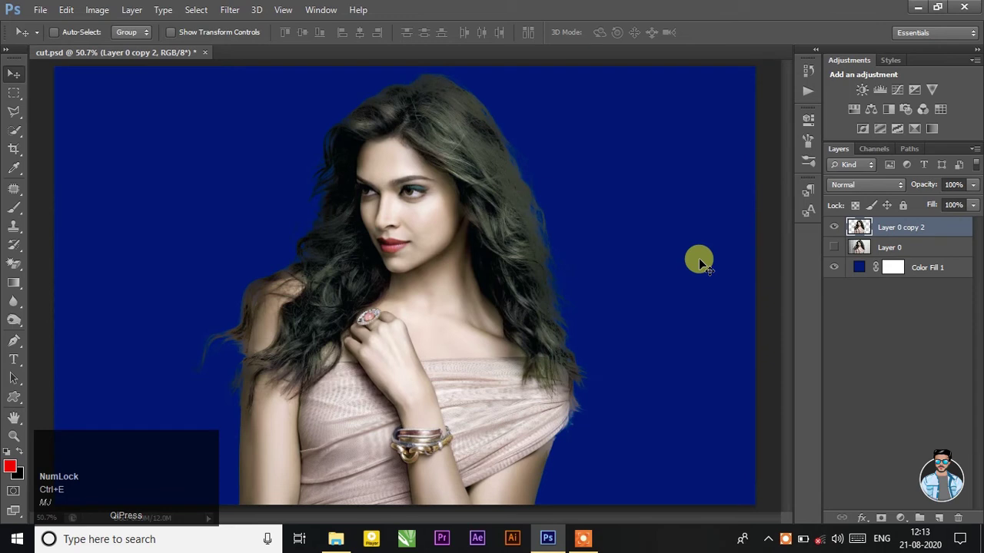
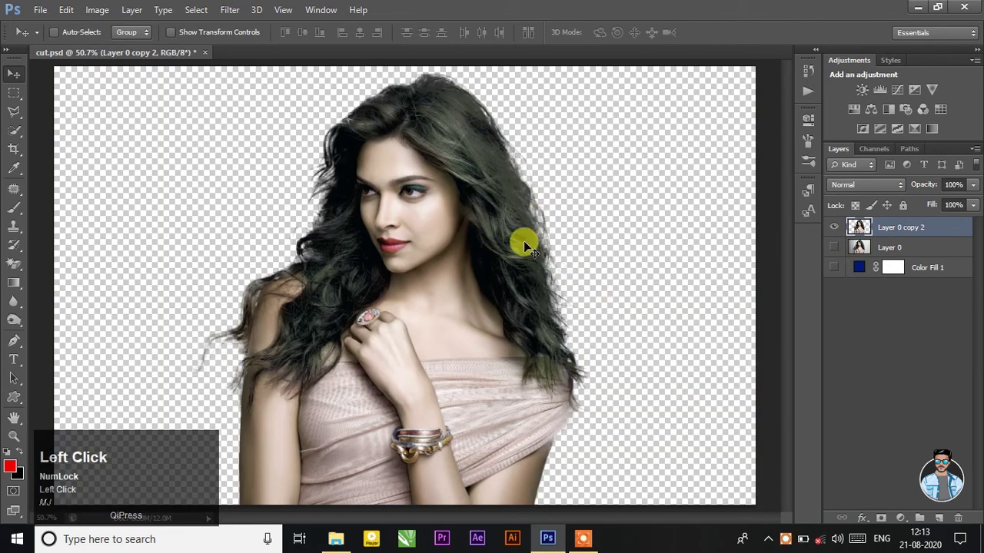
- Open Pink Sky.jpg through Camera Raw as a second document
left_click(41, 17)
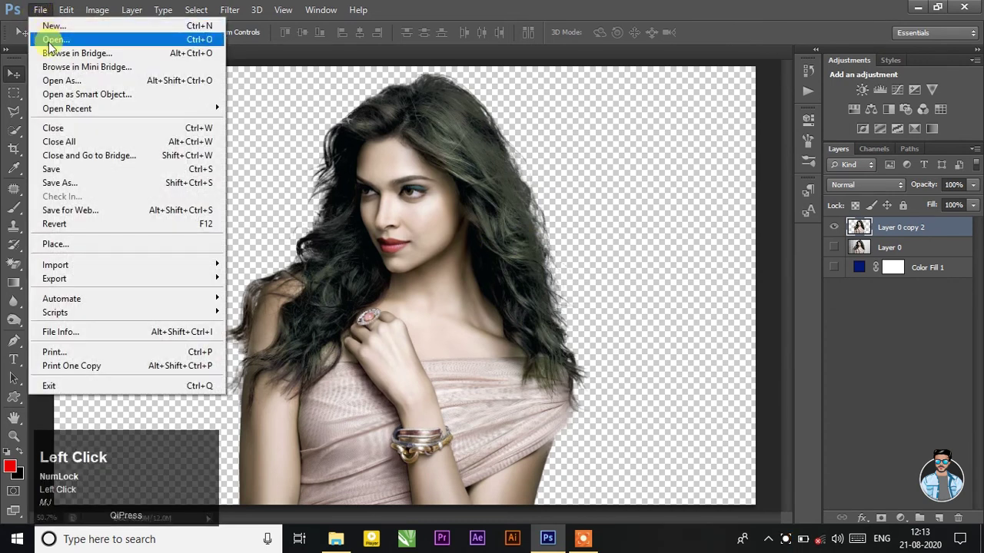
left_click(551, 262)
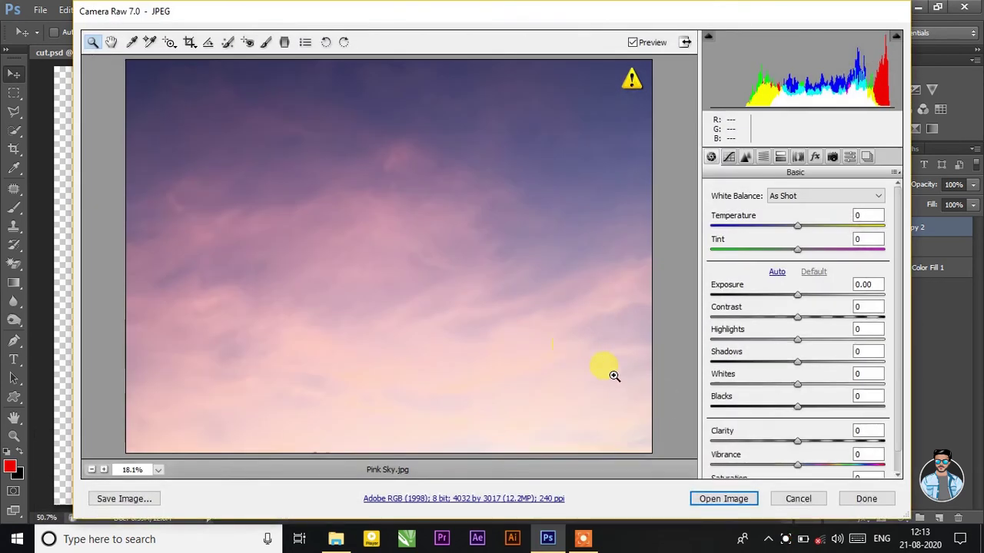
left_click(712, 501)
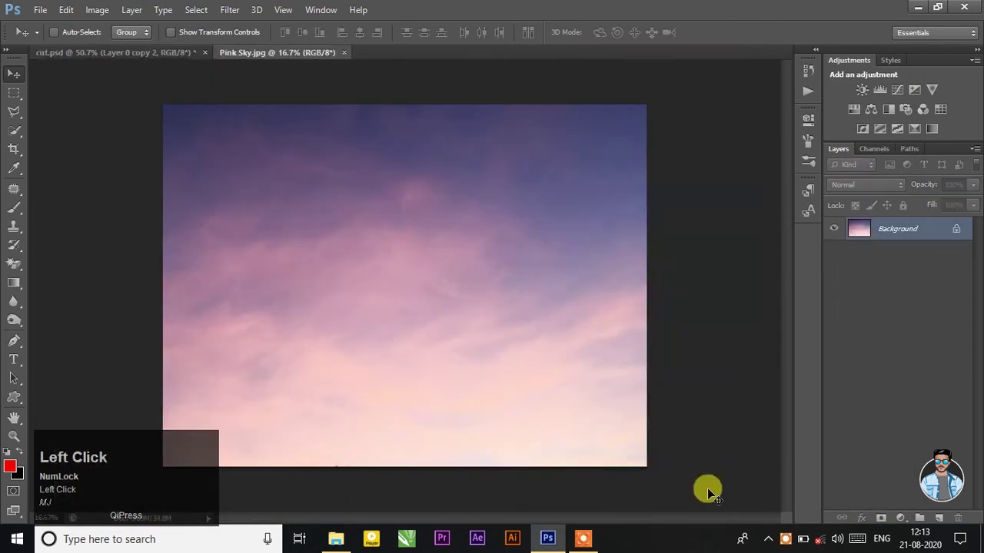
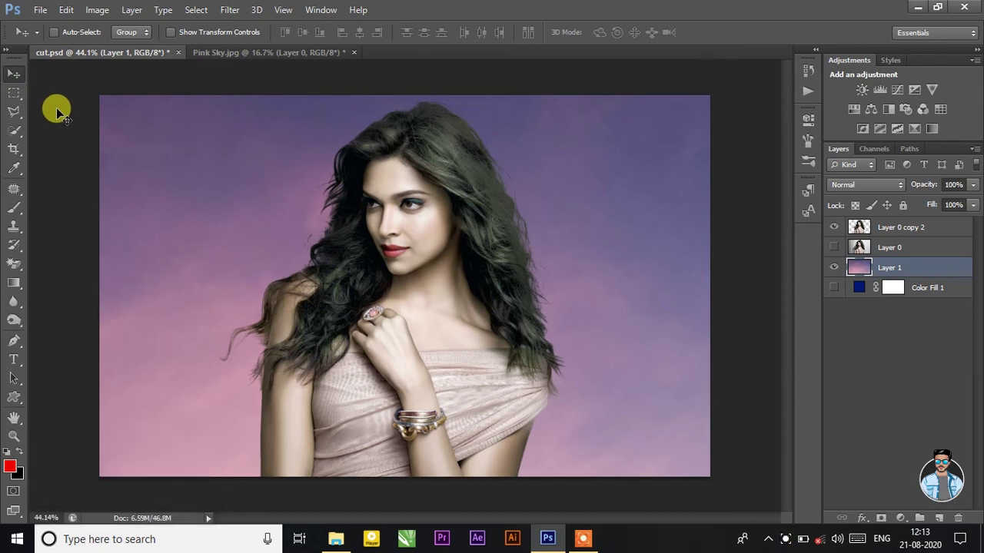
- Save the sky composite as cut.jpg at maximum JPEG quality in the cut out folder
left_click(47, 15)
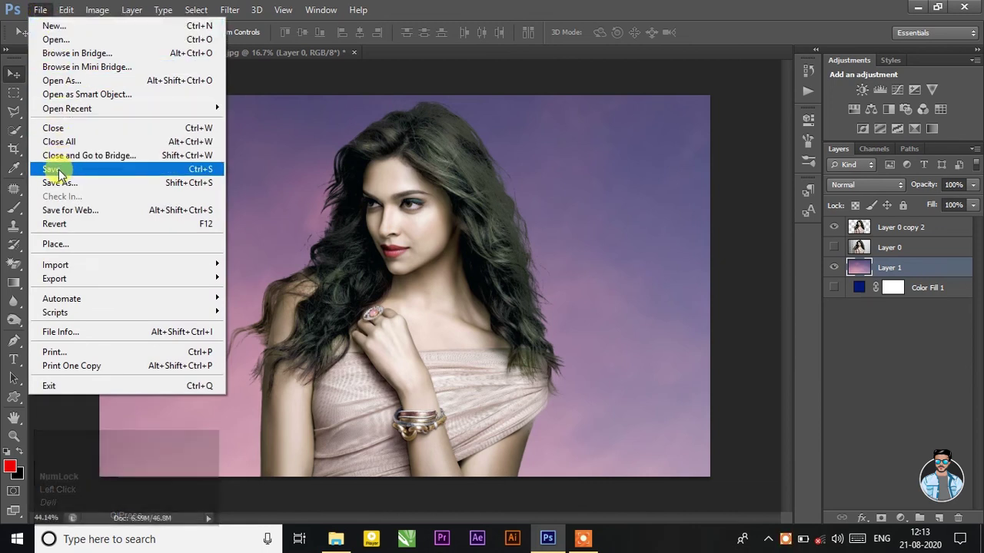
left_click(63, 174)
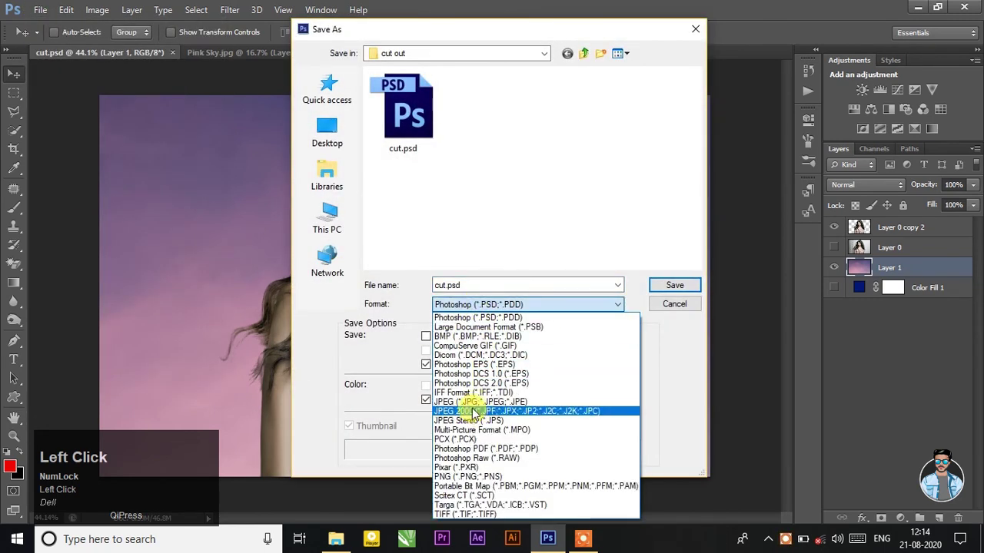
left_click(478, 414)
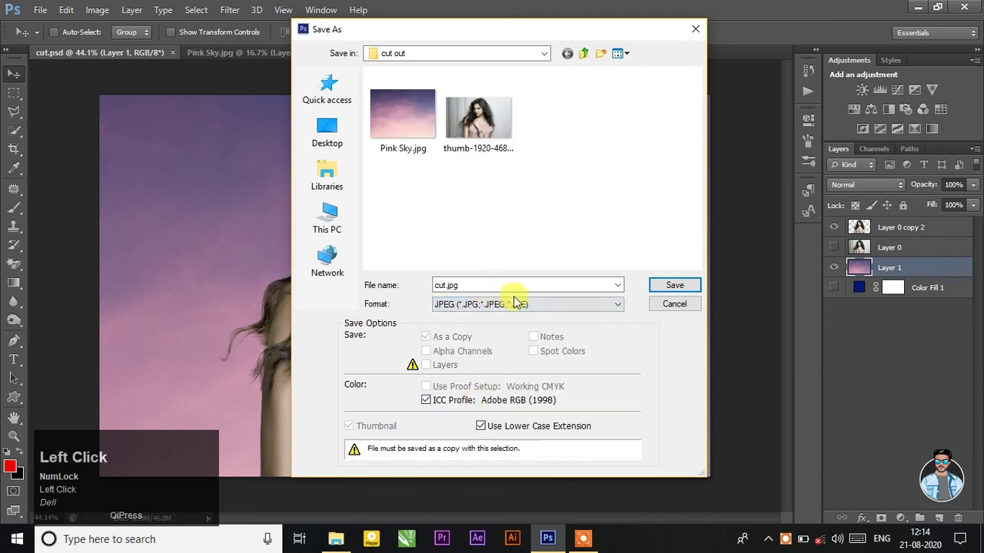
left_click_drag(680, 291, 584, 137)
left_click_drag(473, 211, 584, 138)
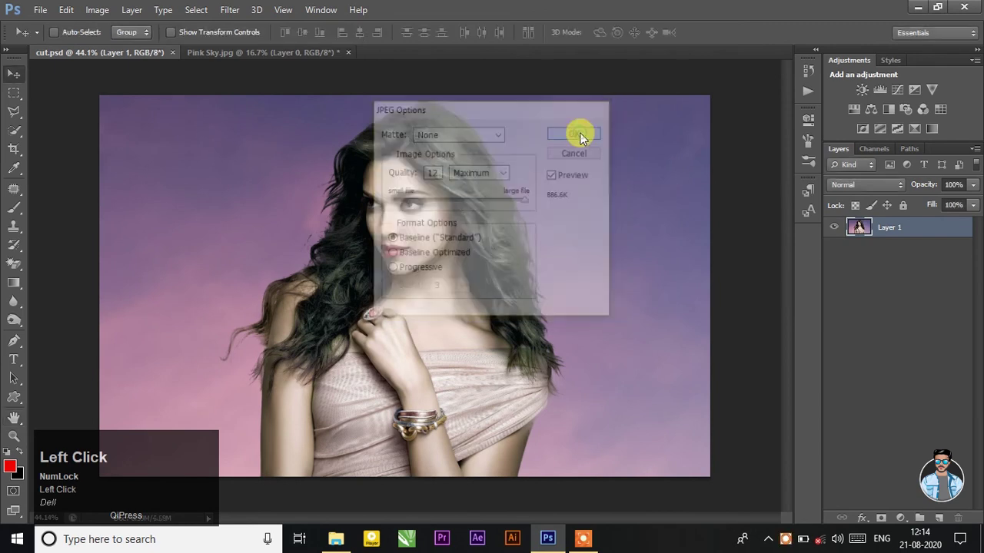